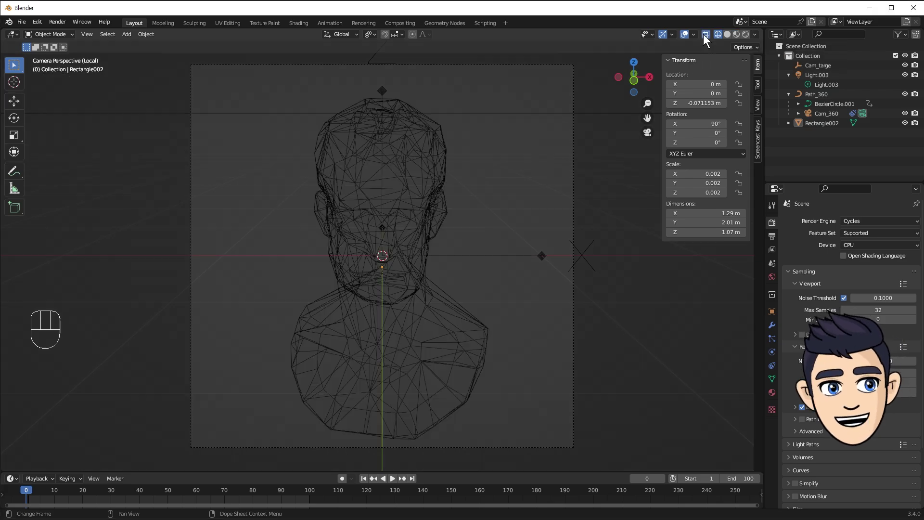
Step: Inspect the bust in solid shading and edit mode during turntable playback, then stop it
key("space")
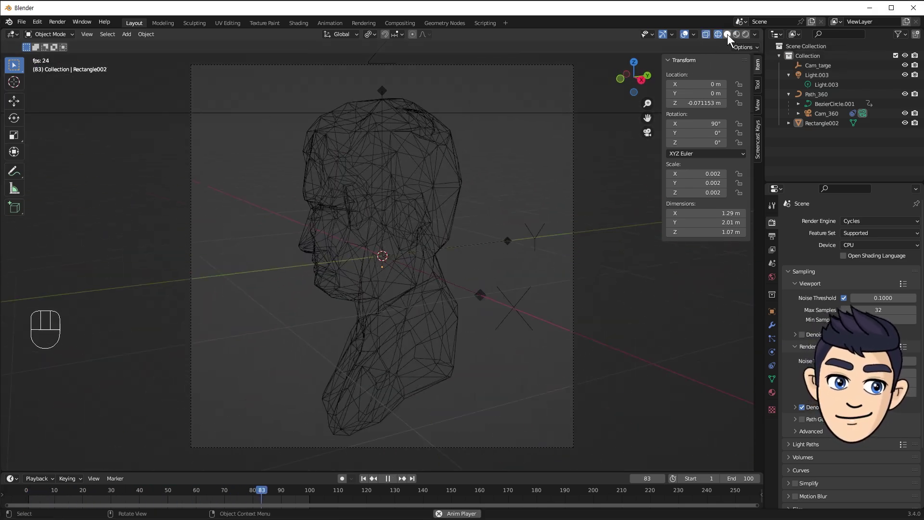
left_click(731, 38)
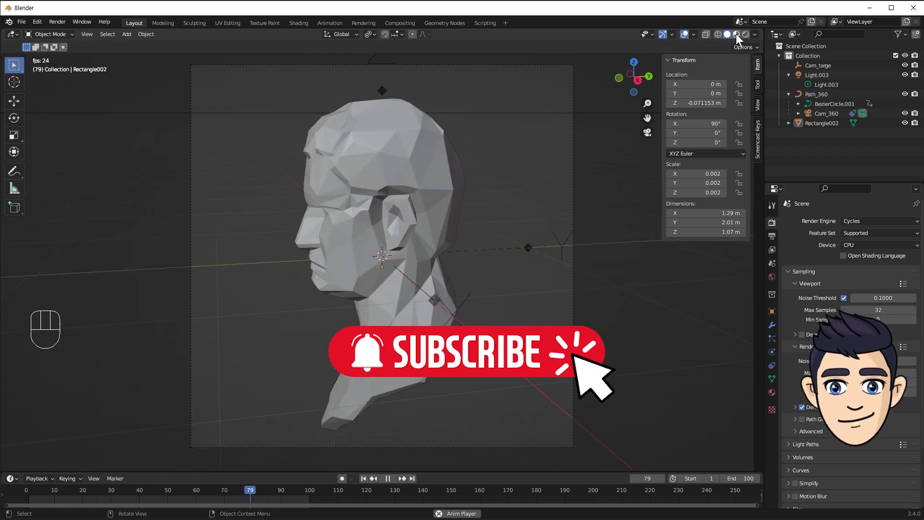
left_click(739, 37)
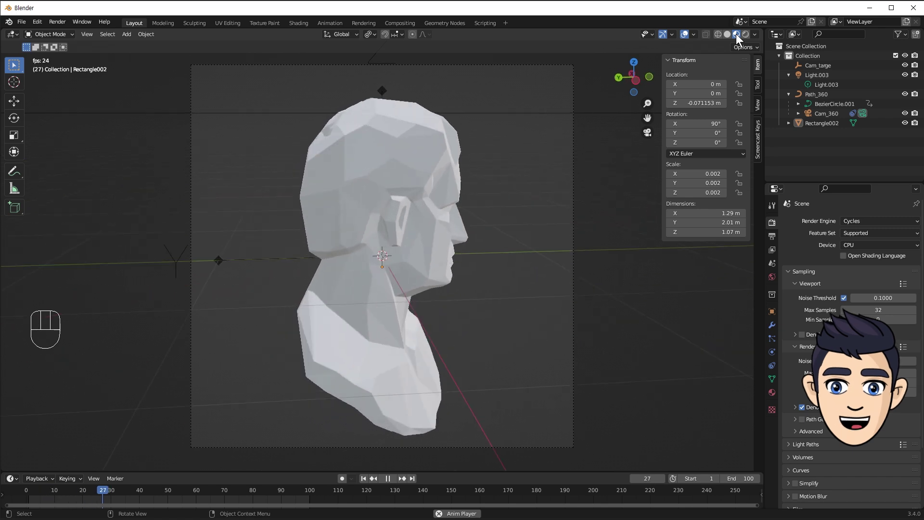
left_click(415, 183)
key("Tab")
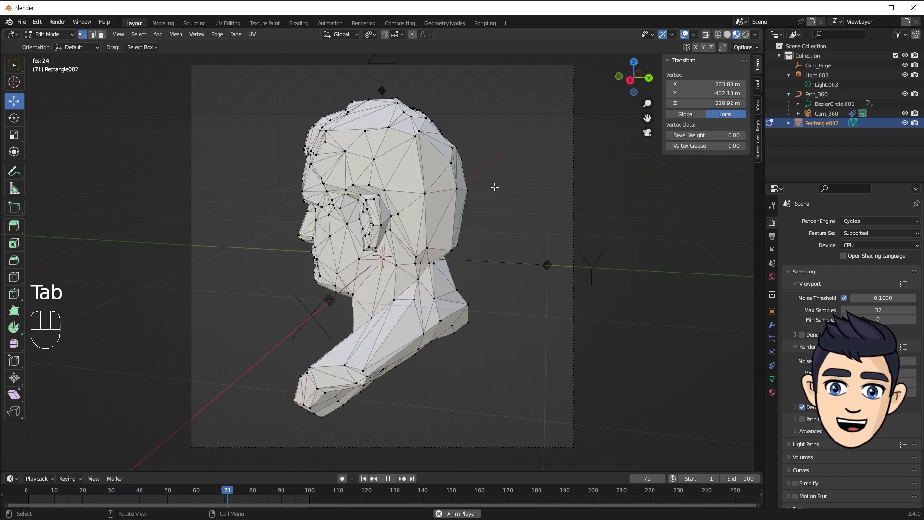
key("space")
key("Tab")
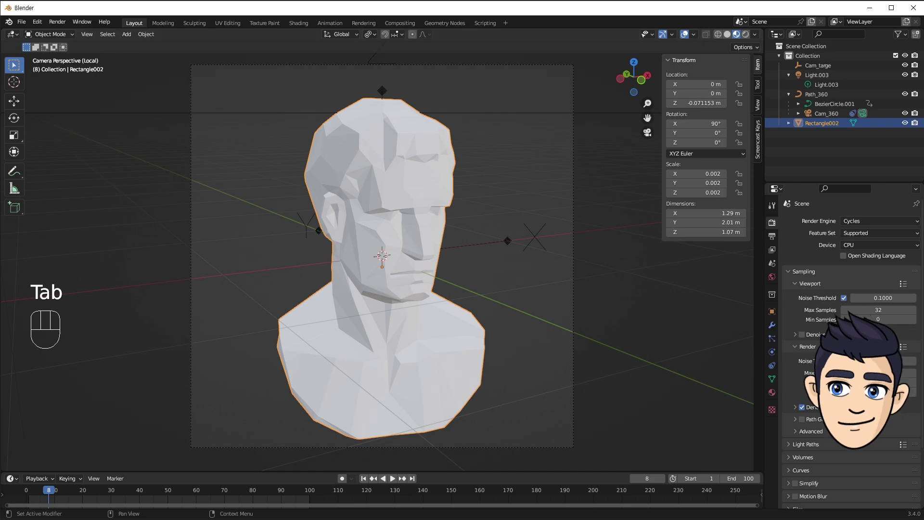
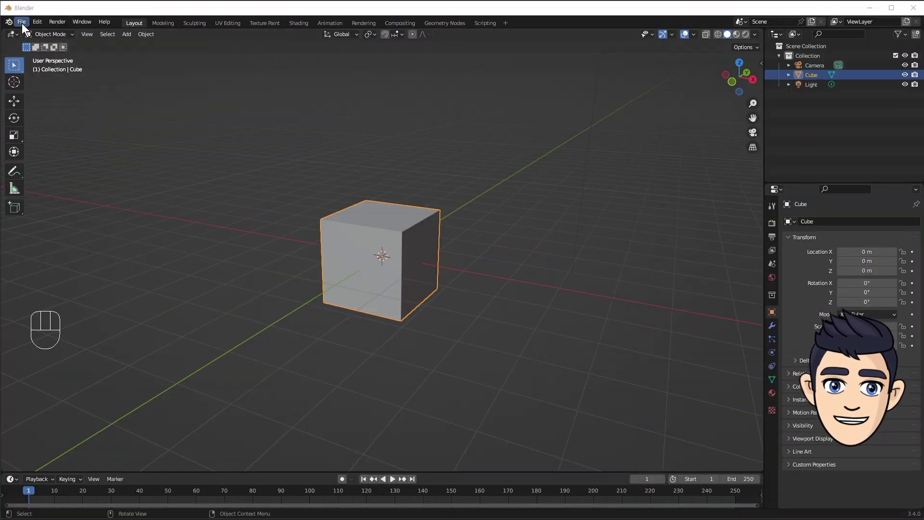
Step: Bring up the COLLADA import browser with Agrippa by cgplus.DAE selected
left_click_drag(25, 29, 179, 157)
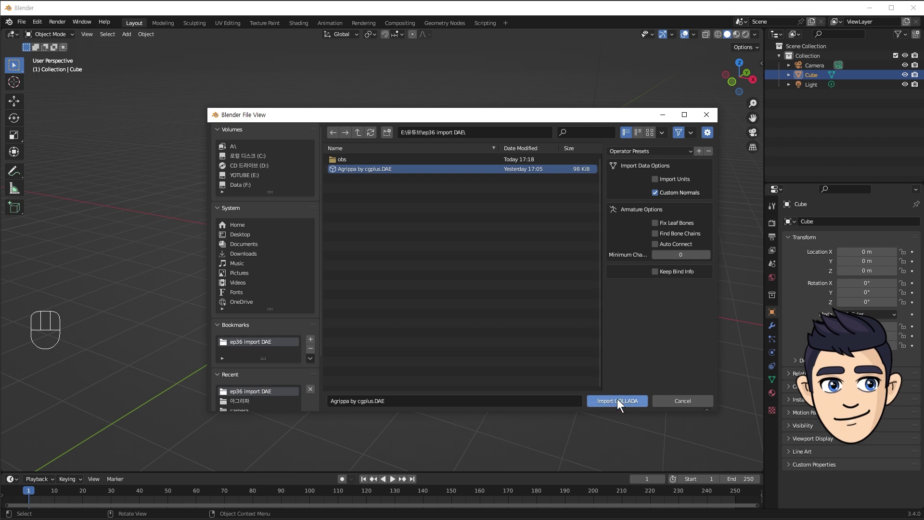
Step: Import the Agrippa bust beside the cube and frame both in front orthographic view
key("KP_Decimal")
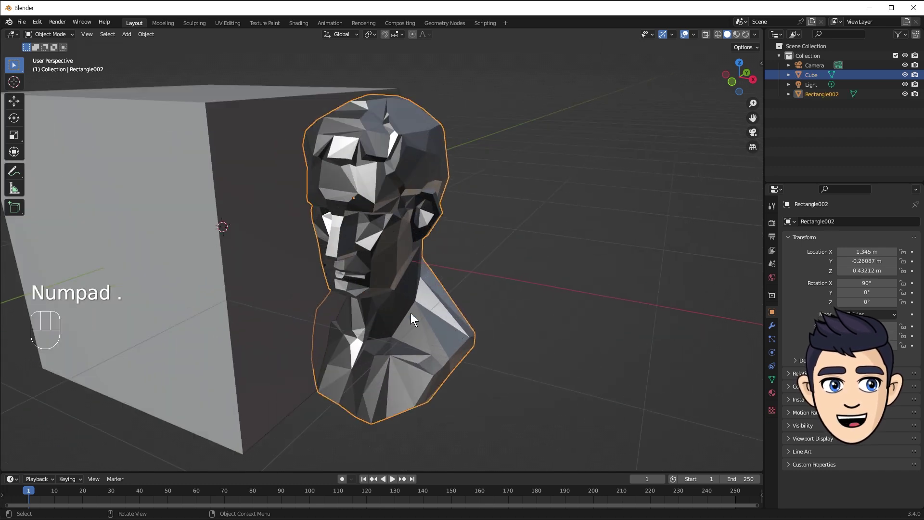
key("s")
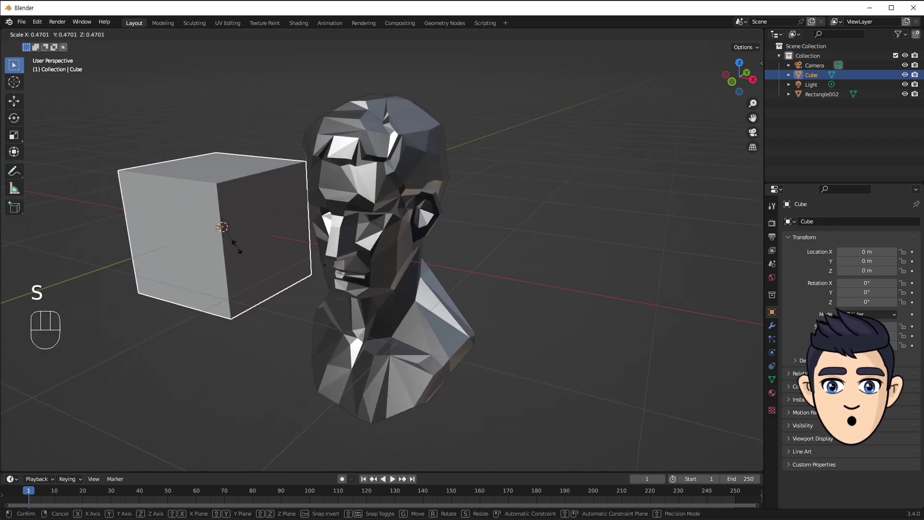
left_click_drag(362, 235, 401, 214)
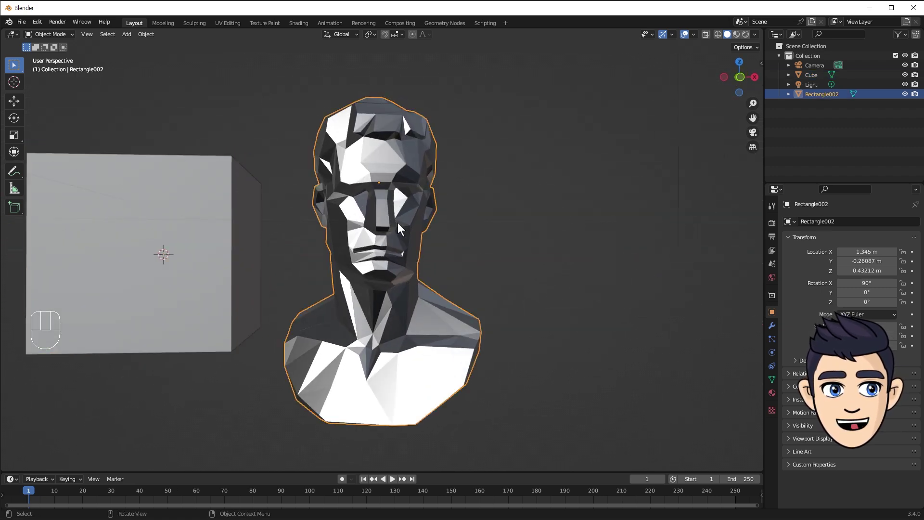
left_click_drag(480, 216, 479, 225)
key("KP_1")
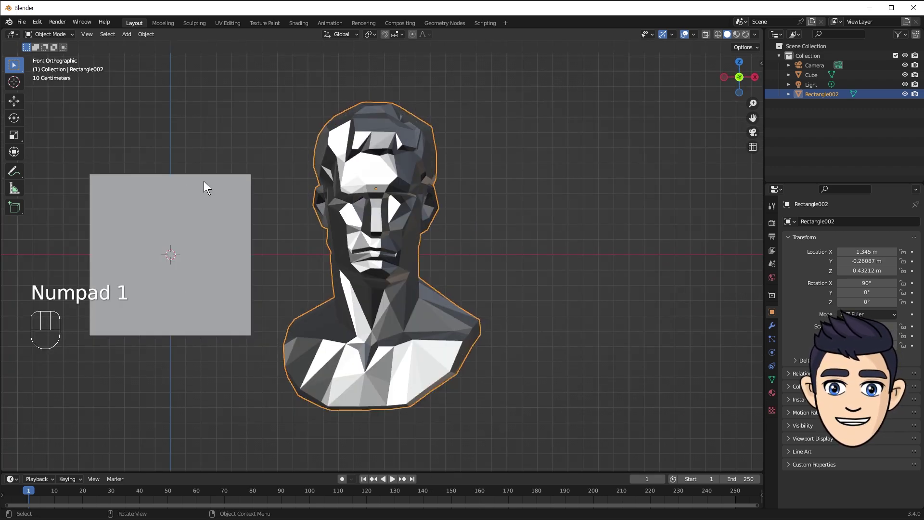
left_click_drag(513, 258, 681, 261)
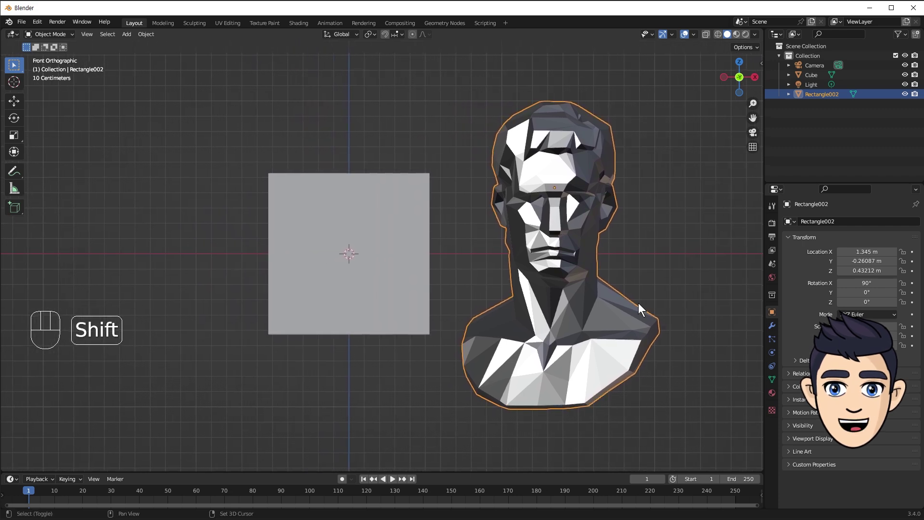
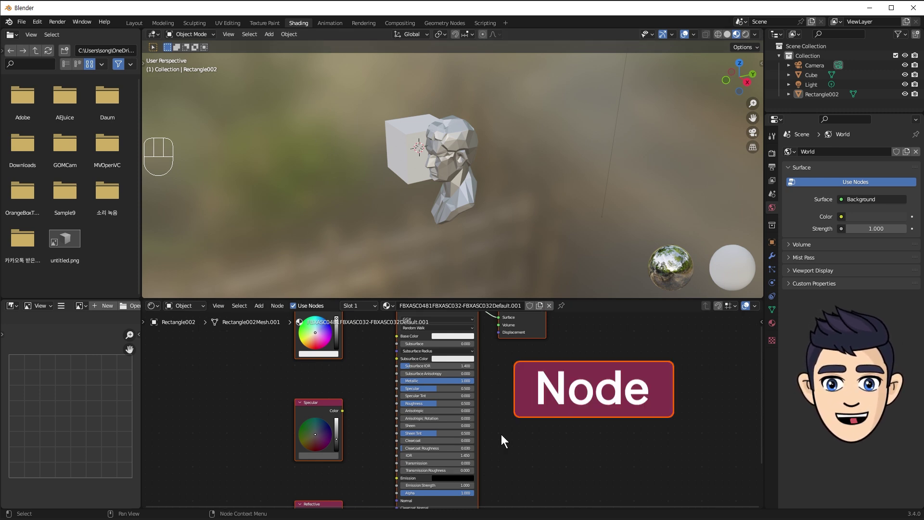
left_click(581, 391)
middle_click(580, 385)
middle_click(580, 383)
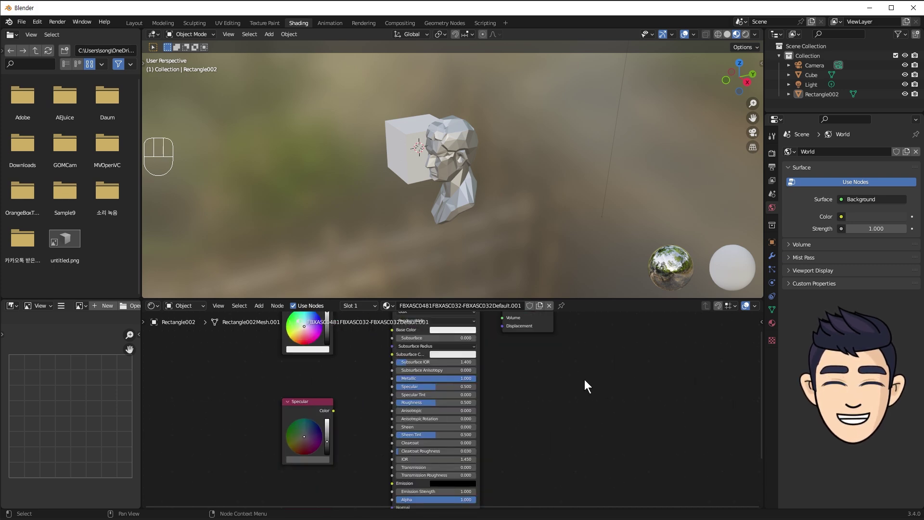
left_click_drag(588, 383, 544, 374)
left_click_drag(555, 348, 581, 413)
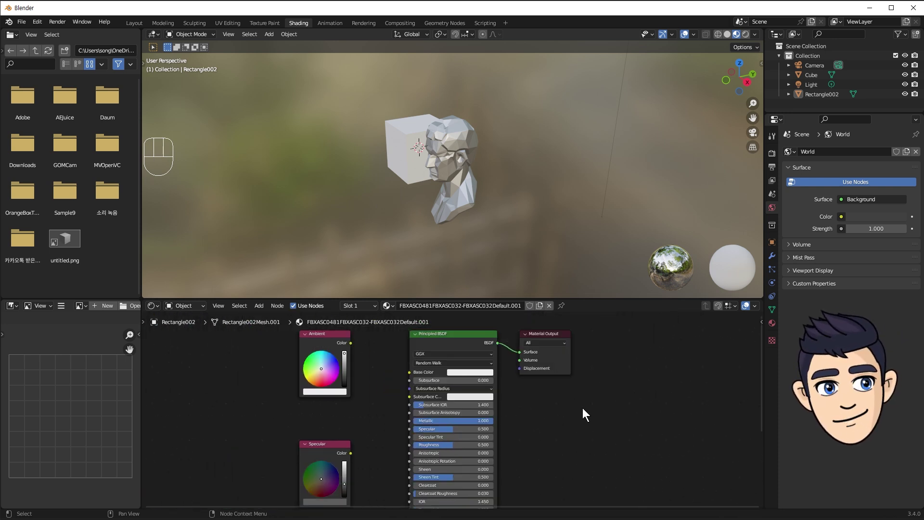
left_click_drag(587, 413, 586, 379)
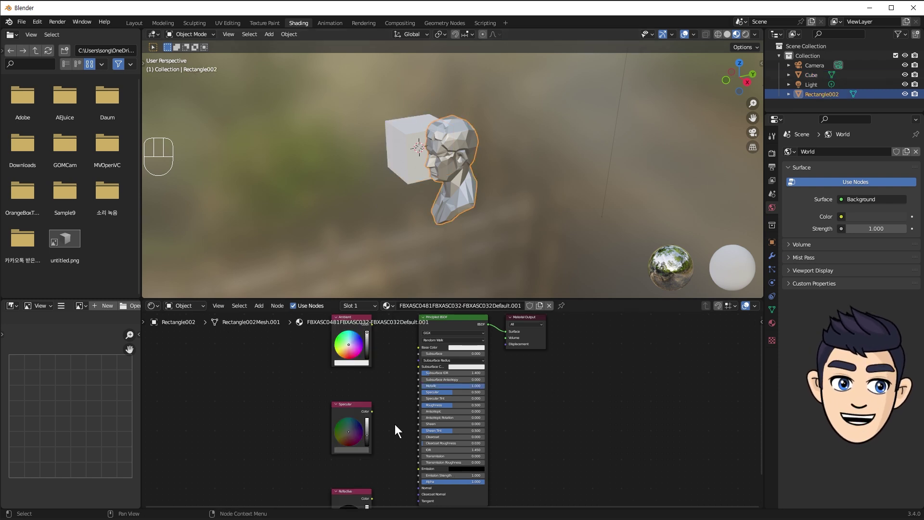
left_click_drag(360, 320, 360, 334)
key("Delete")
left_click(354, 406)
key("Delete")
key("ctrl+z")
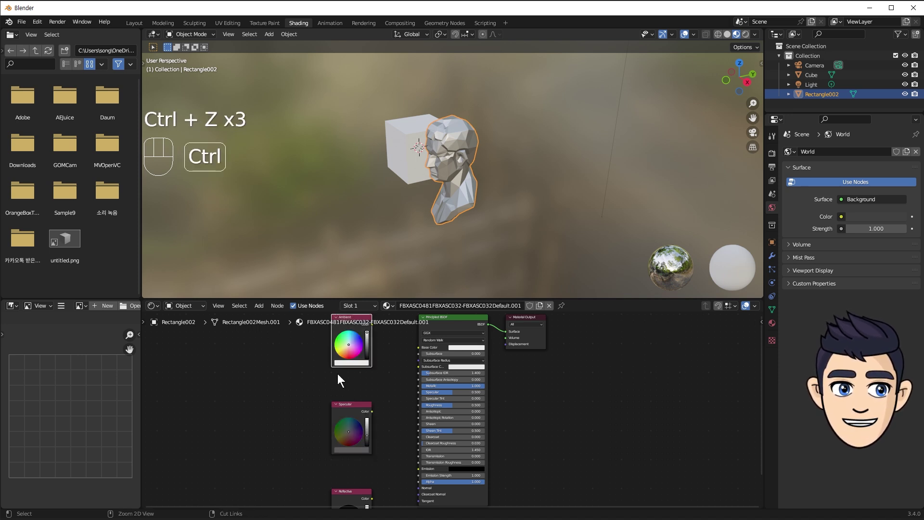
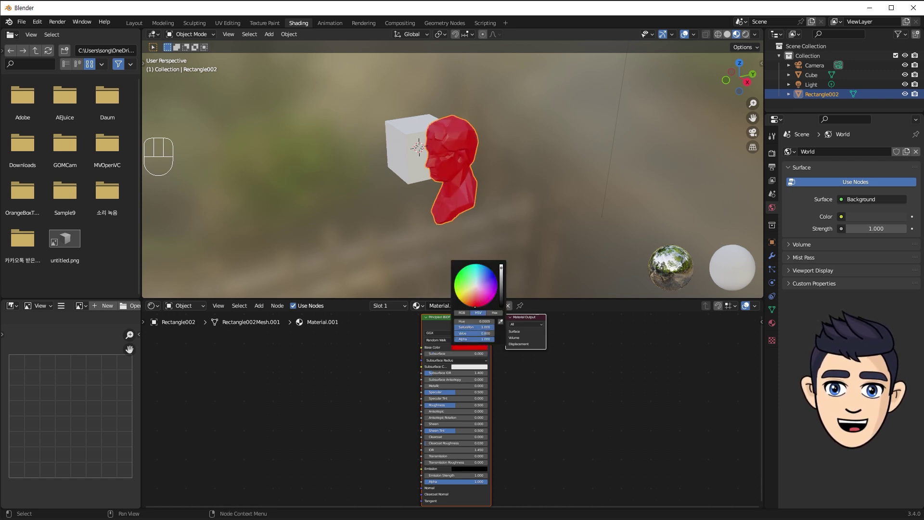
Step: Give the bust's new material a red Base Color and reselect the bust
left_click_drag(578, 361, 580, 353)
middle_click(580, 353)
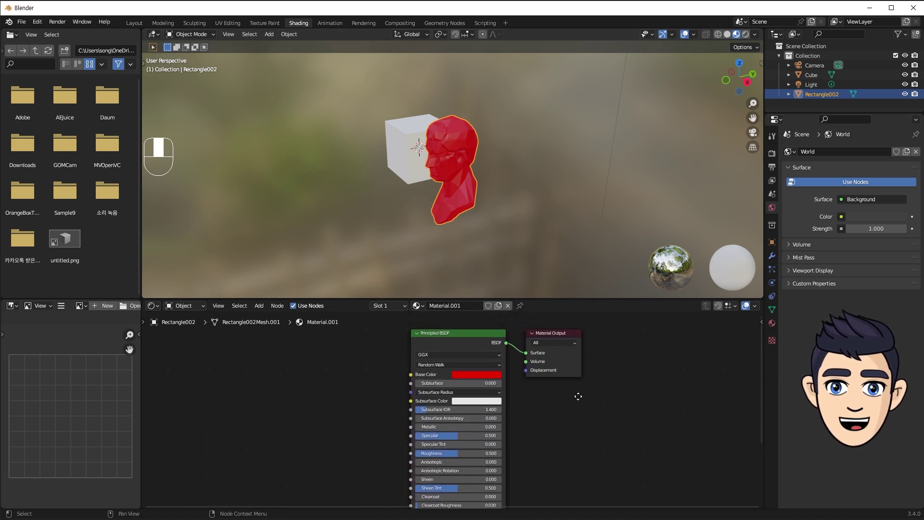
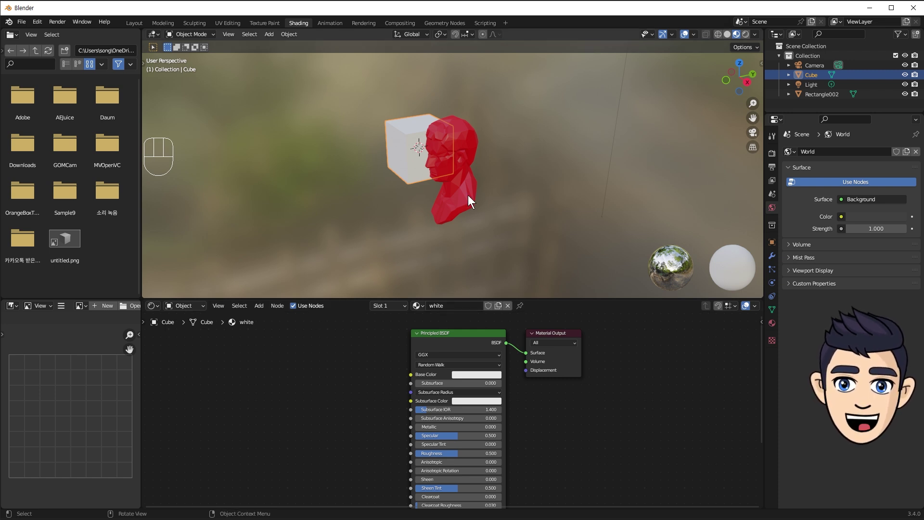
left_click(471, 198)
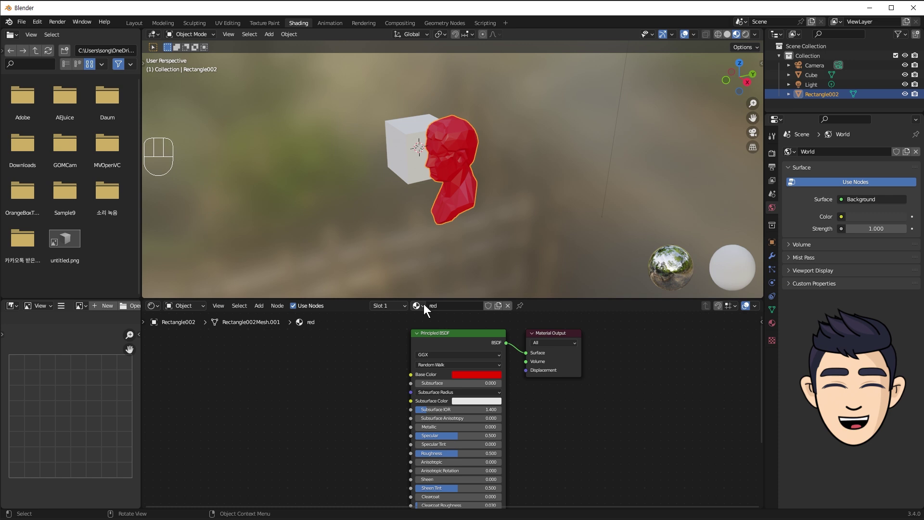
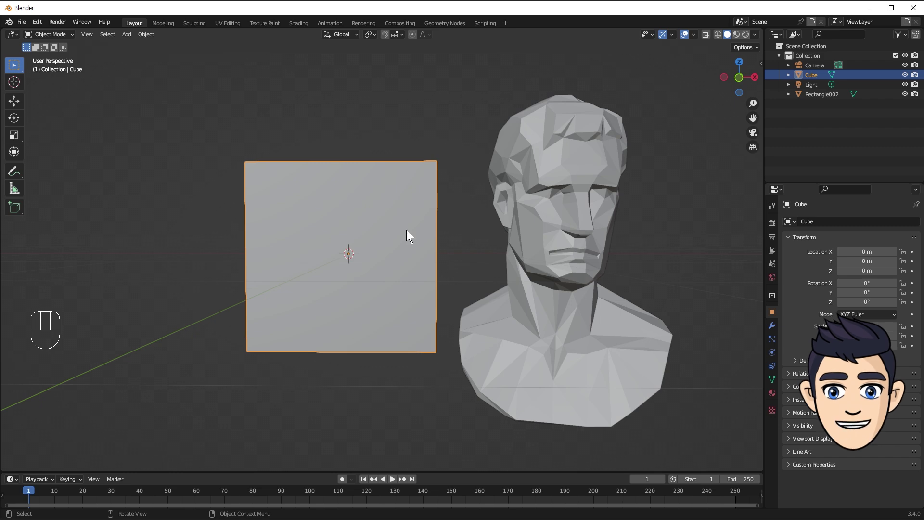
Step: Delete the default cube, leaving the bust alone with the camera and light
key("Delete")
left_click_drag(529, 249, 533, 254)
left_click_drag(575, 230, 570, 228)
key("n")
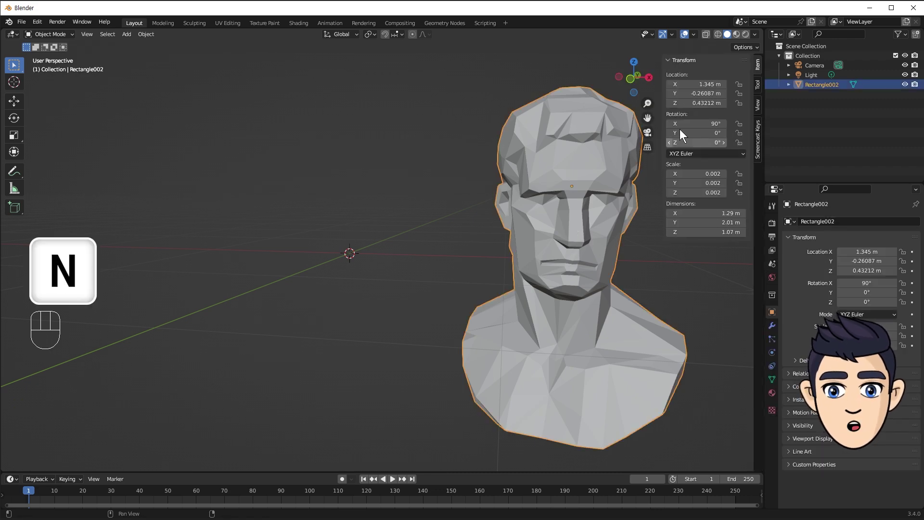
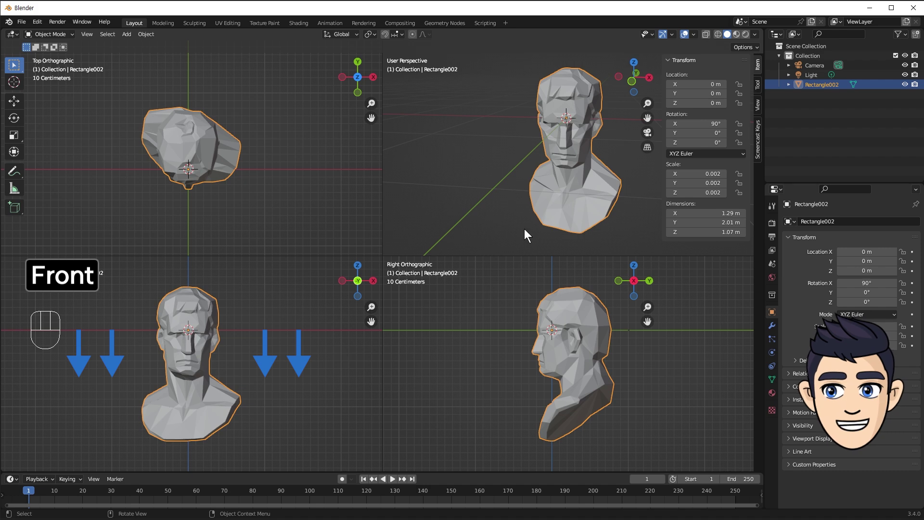
Step: Return to a single viewport and center the bust's origin on its geometry
key("ctrl+alt+q")
left_click(407, 185)
key("g")
left_click_drag(558, 152, 559, 155)
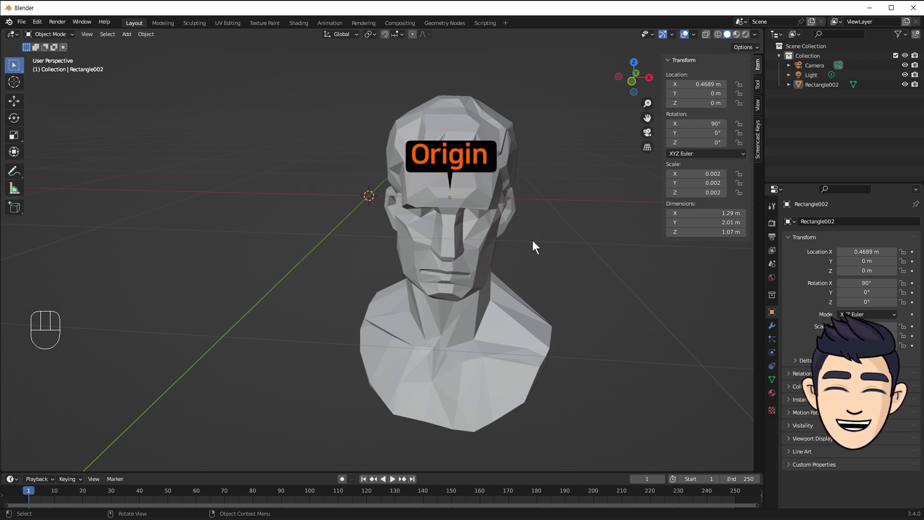
Step: Add an Icosphere, then shrink, rotate and move it off to the bust's left side
key("shift+a")
key("s")
key("g")
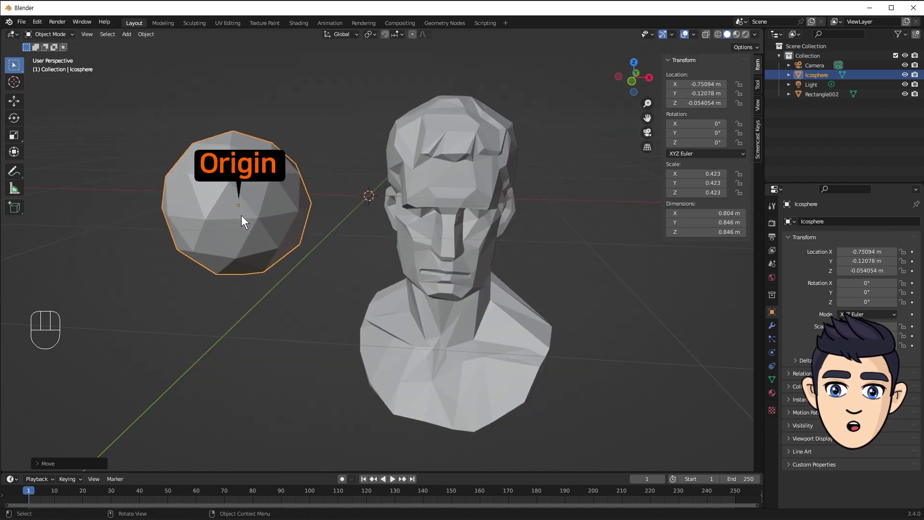
key("r")
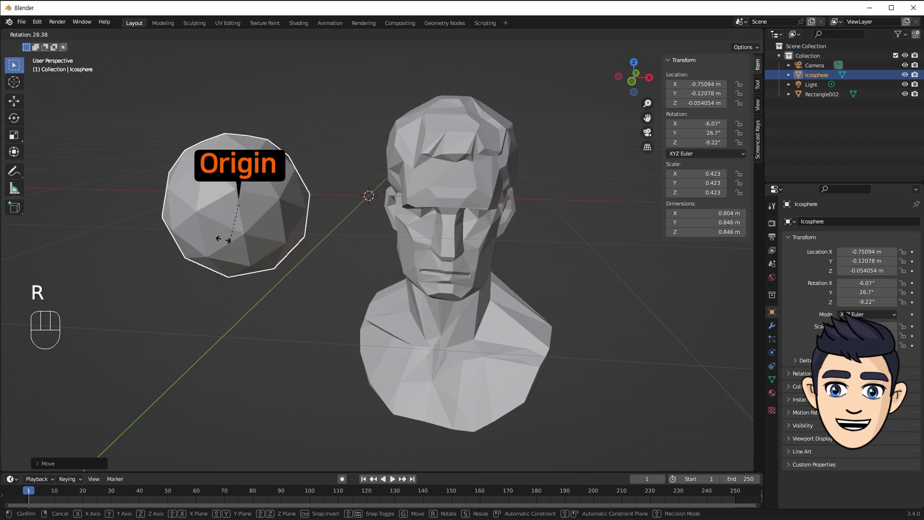
key("s")
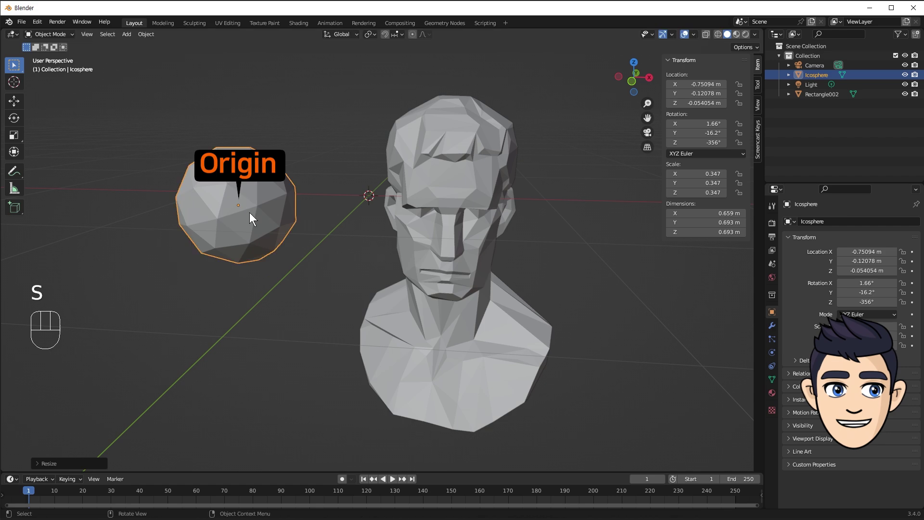
key("g")
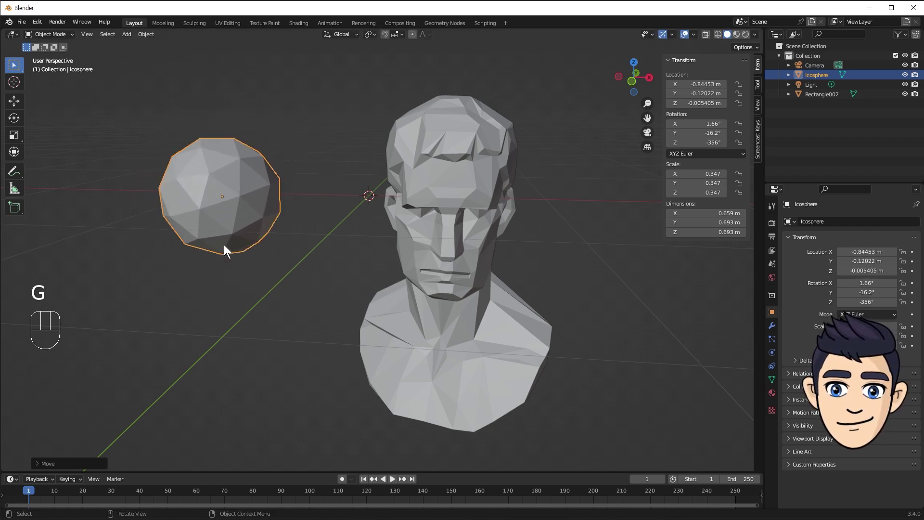
Step: Duplicate the cube as Cube.001 beside the original and reselect the original
left_click(433, 284)
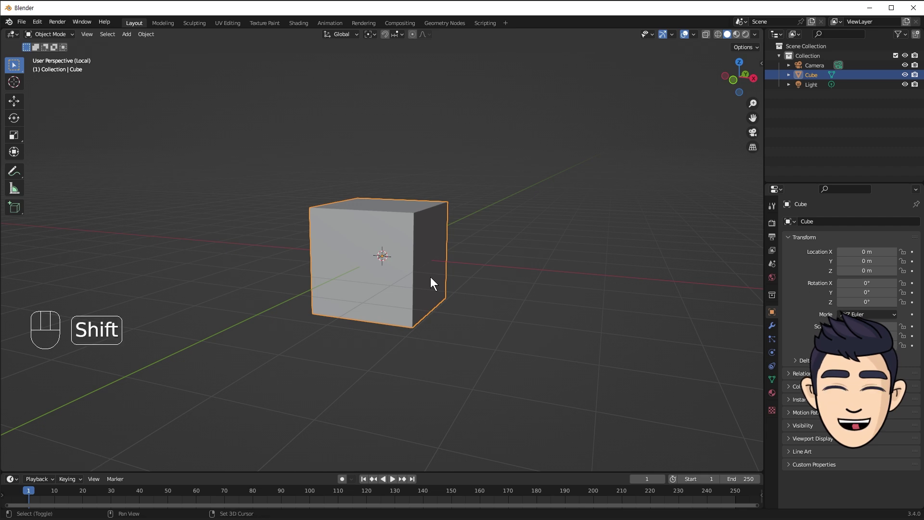
key("shift+d")
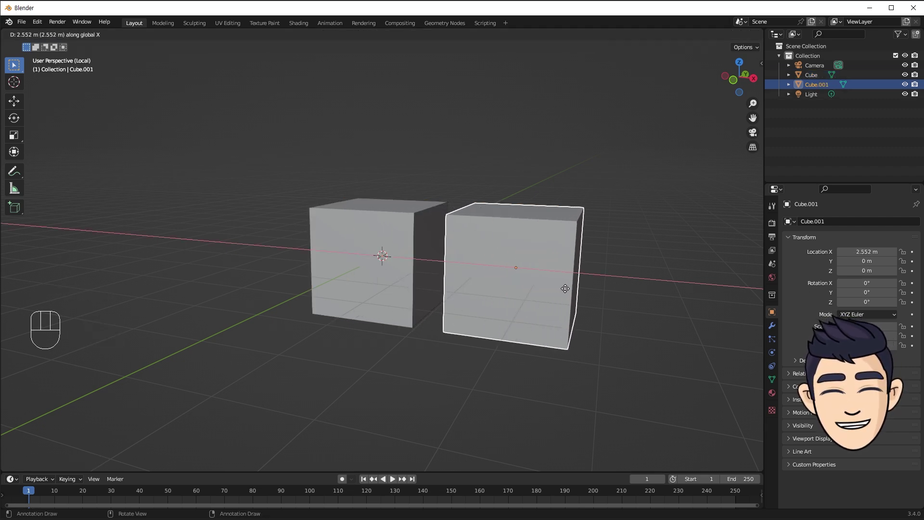
left_click(403, 242)
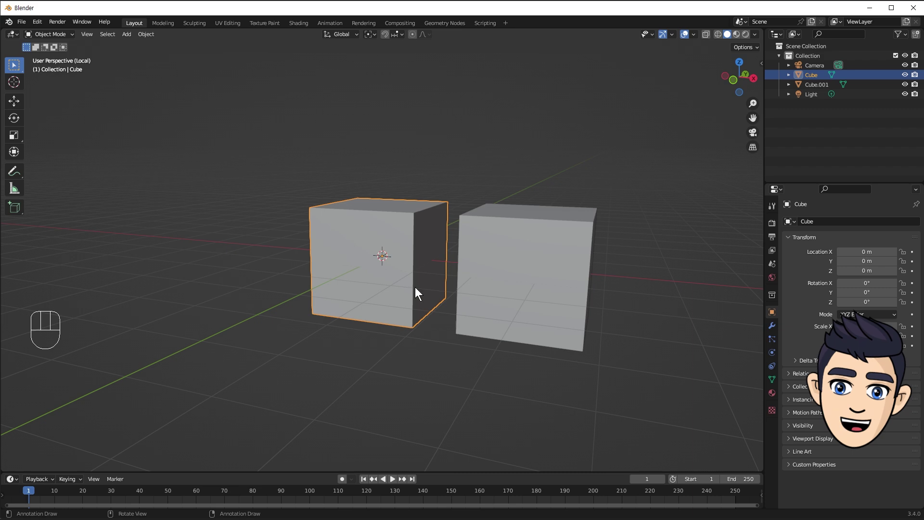
Step: In Edit Mode, switch between vertex and face select to shift the cube's mesh upward
left_click_drag(67, 37, 69, 60)
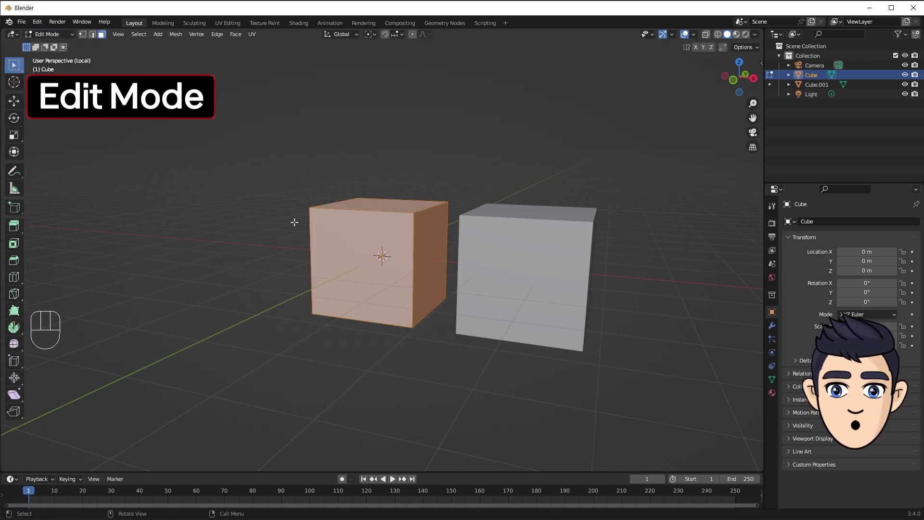
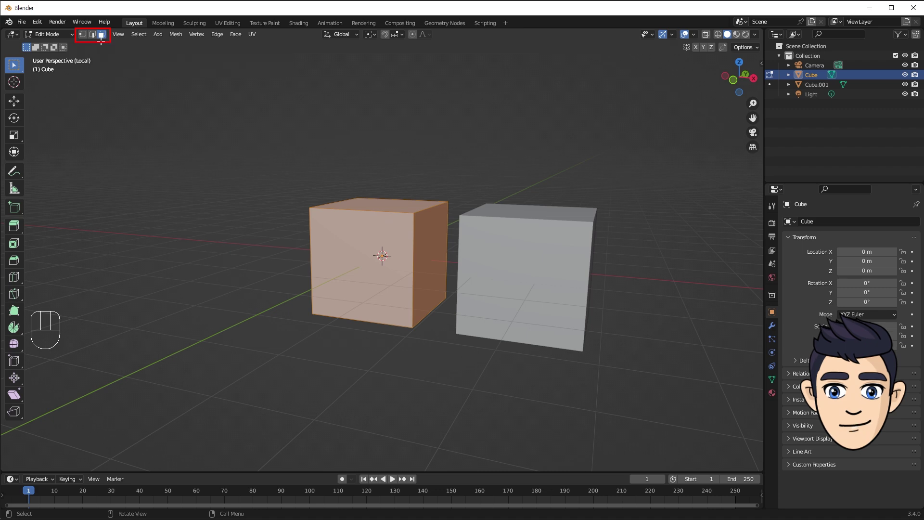
left_click(86, 40)
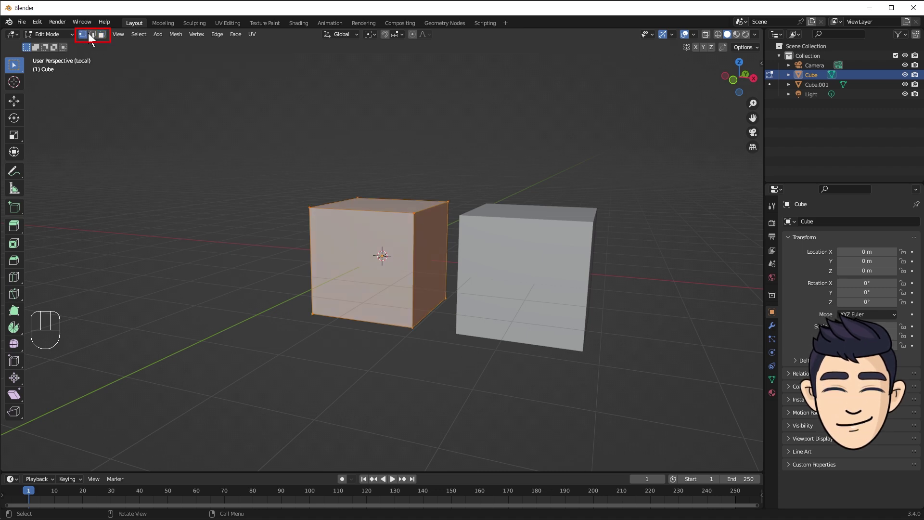
left_click(104, 40)
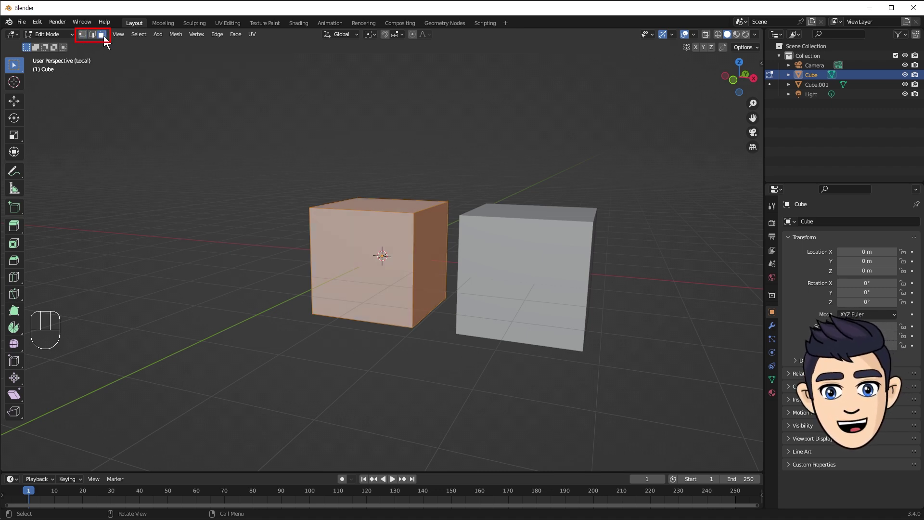
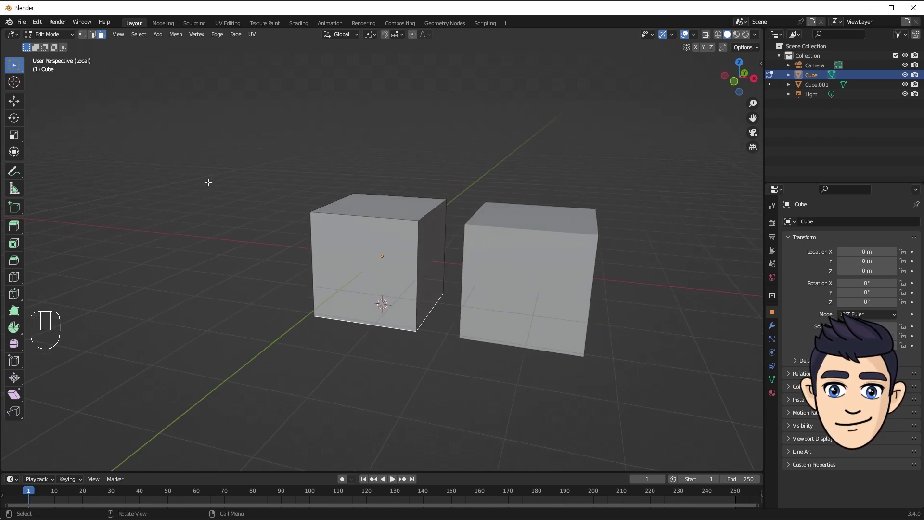
Step: Set the original cube's Location Z to -1 m
left_click(69, 36)
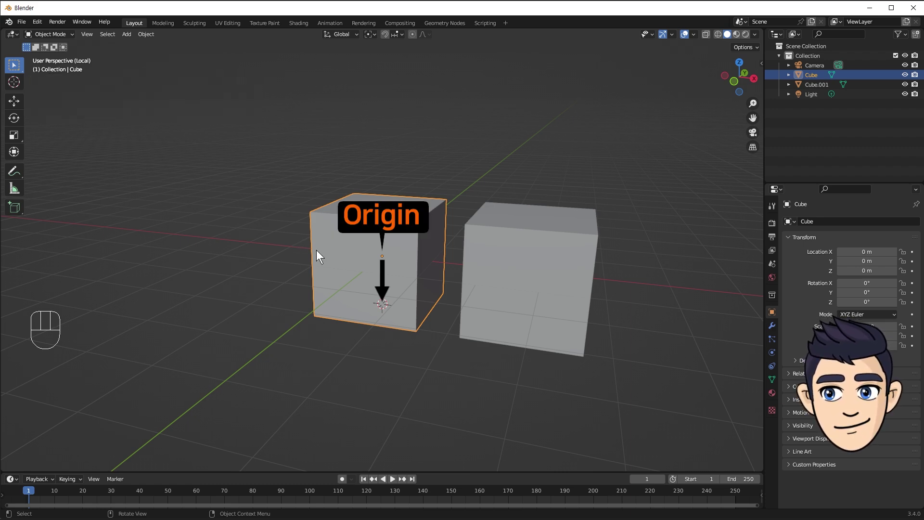
left_click_drag(152, 38, 303, 82)
left_click_drag(392, 252, 381, 245)
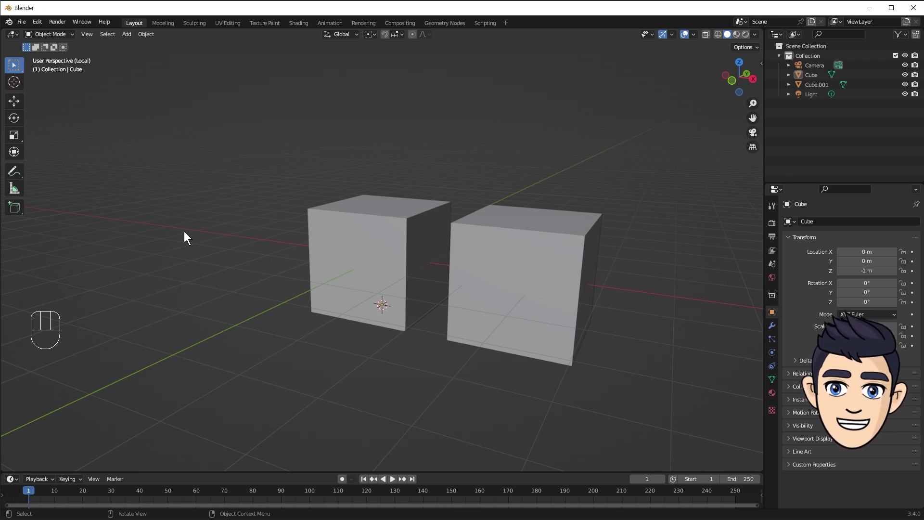
key("shift+s")
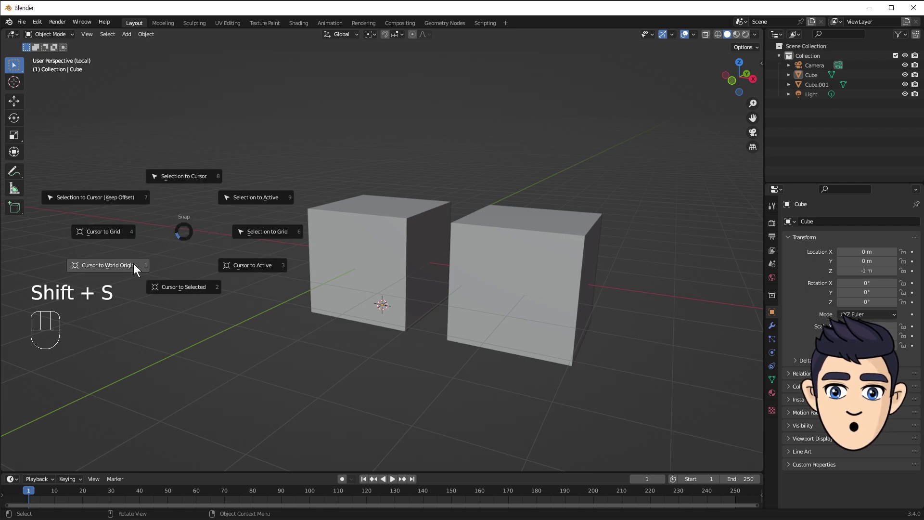
Step: Scale the original cube around its own origin beside Cube.001
left_click_drag(223, 214, 229, 214)
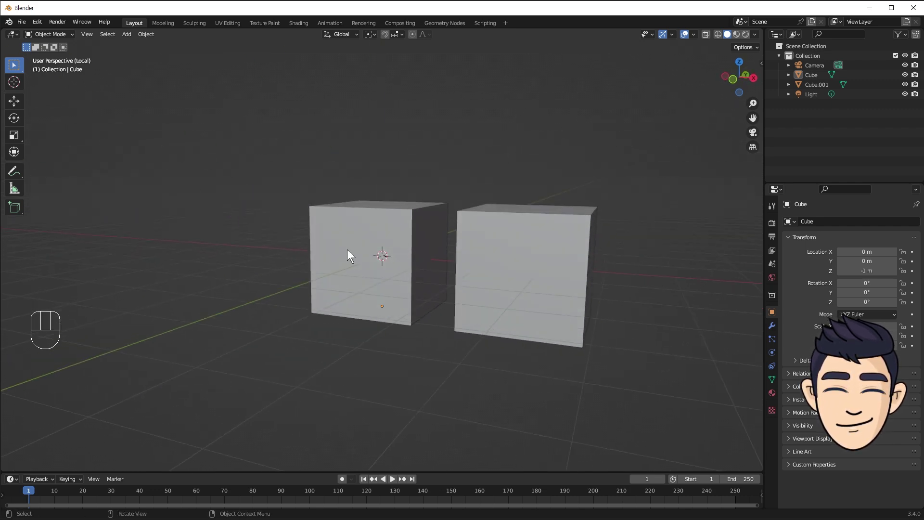
left_click_drag(524, 195, 430, 227)
left_click_drag(516, 265, 513, 277)
left_click(431, 232)
key("s")
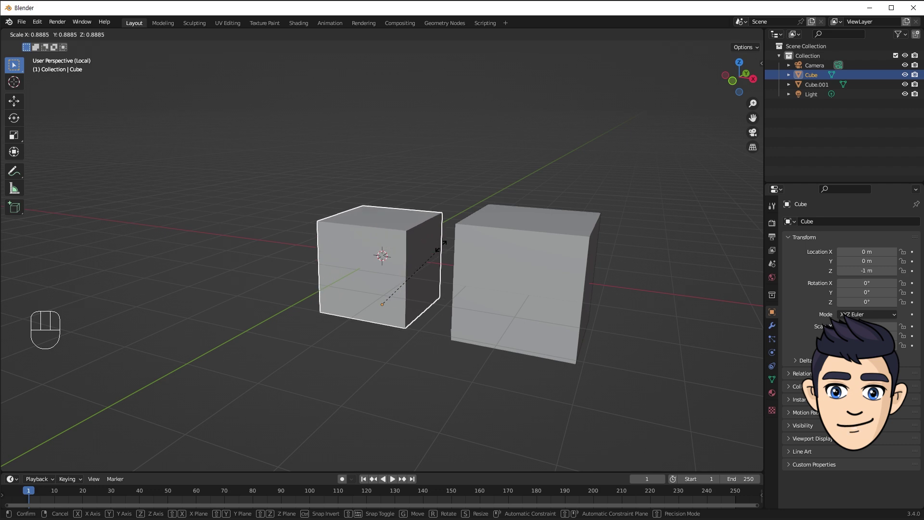
Step: Scale and rotate the bust Rectangle002 around its current origin
left_click(518, 240)
key("s")
key("r")
key("r")
left_click_drag(403, 176, 521, 217)
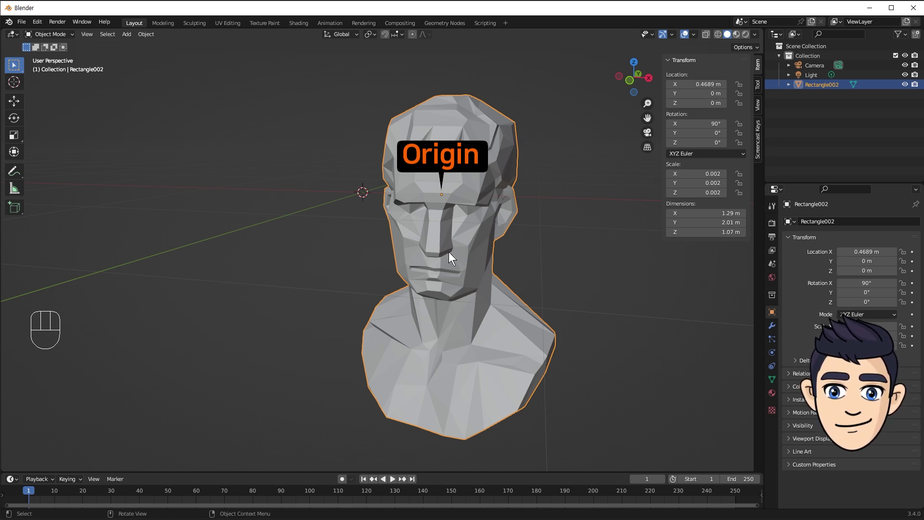
Step: Set the bust's origin to its geometry, shifting location to about 0.47, 0.28, -0.46 m
left_click_drag(449, 213, 450, 222)
left_click_drag(154, 37, 291, 90)
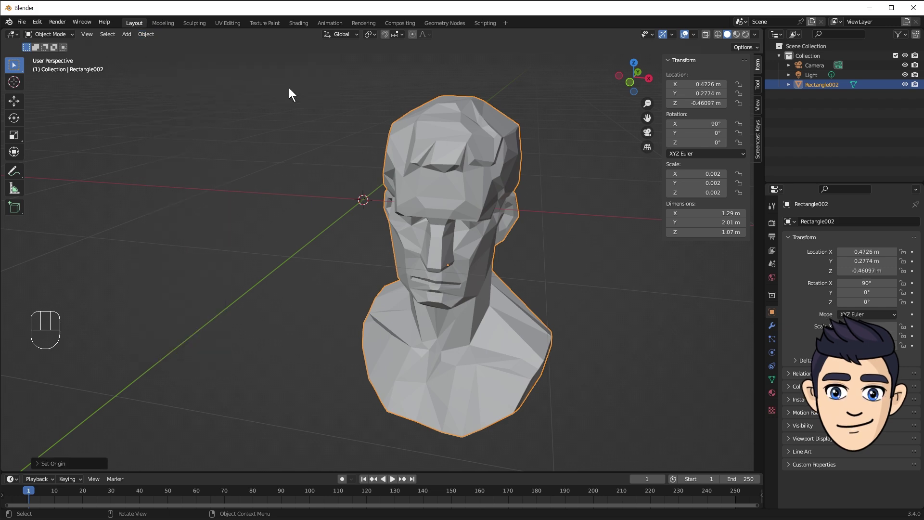
left_click_drag(492, 197, 496, 183)
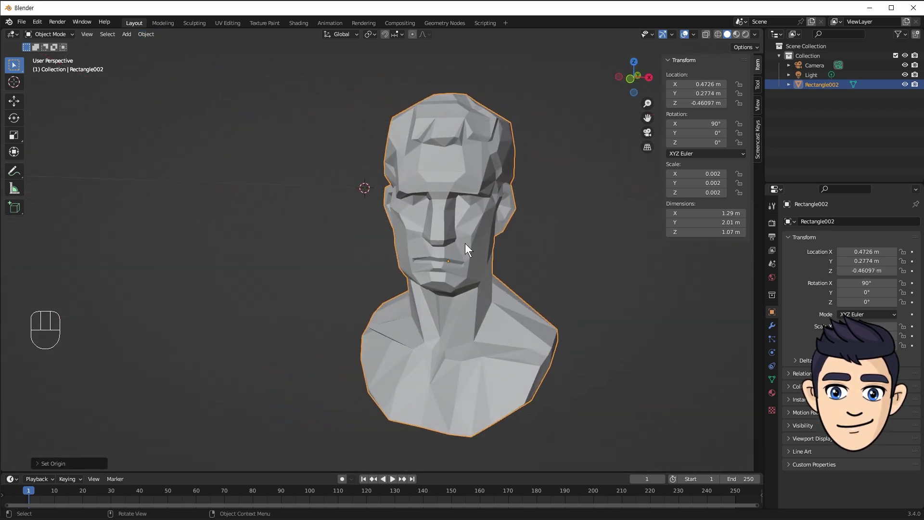
left_click_drag(363, 211, 365, 225)
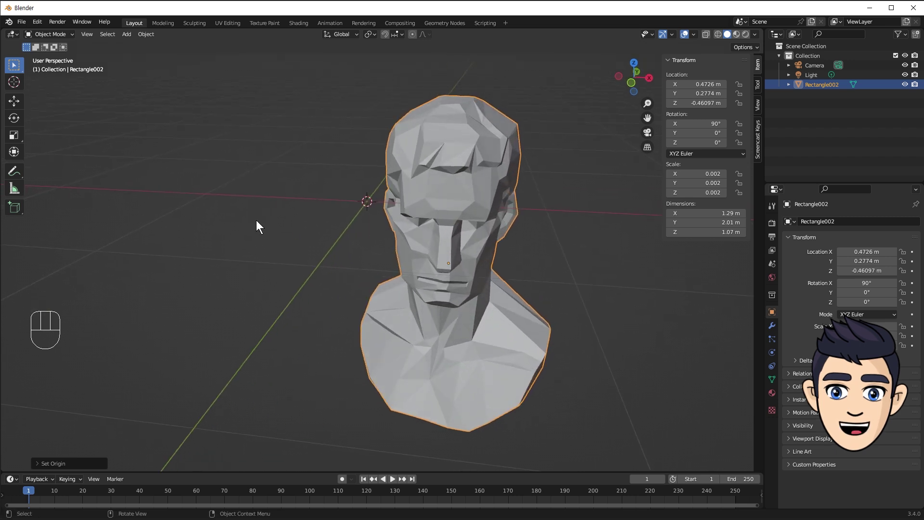
Step: Snap the bust to the 3D cursor so its location reads 0, 0, 0 m, checked in quad view
key("shift+s")
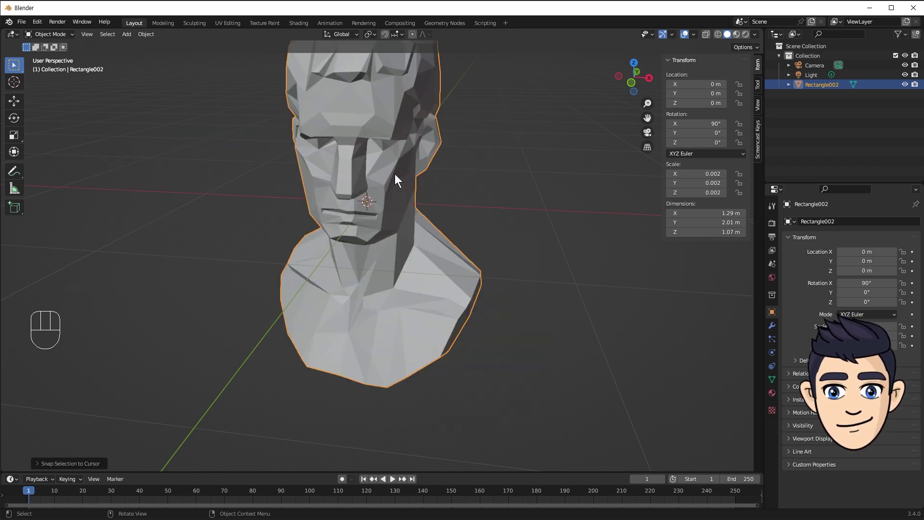
key("KP_Decimal")
left_click_drag(445, 183, 449, 175)
key("ctrl+alt+q")
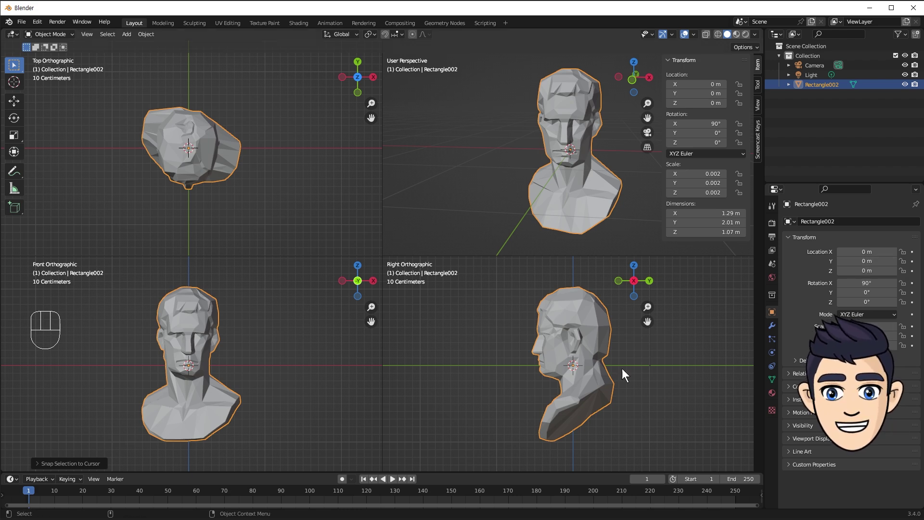
left_click(498, 223)
key("ctrl+alt+q")
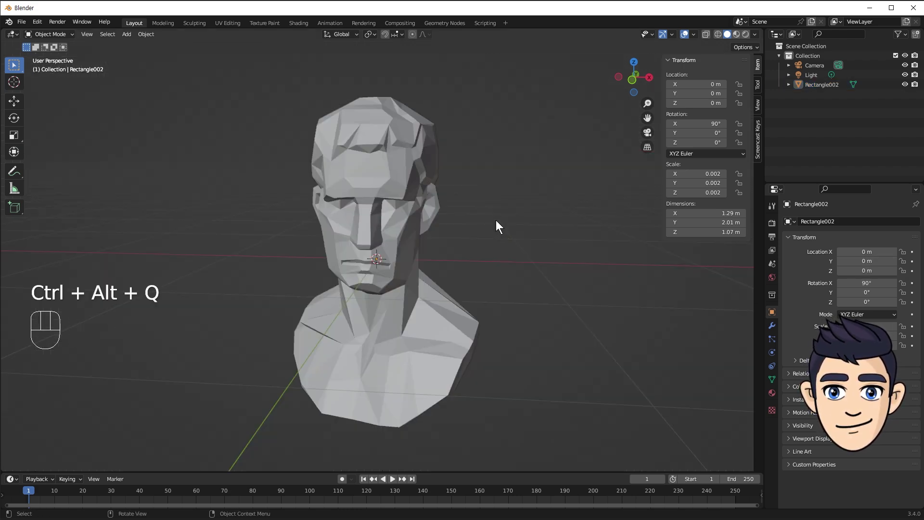
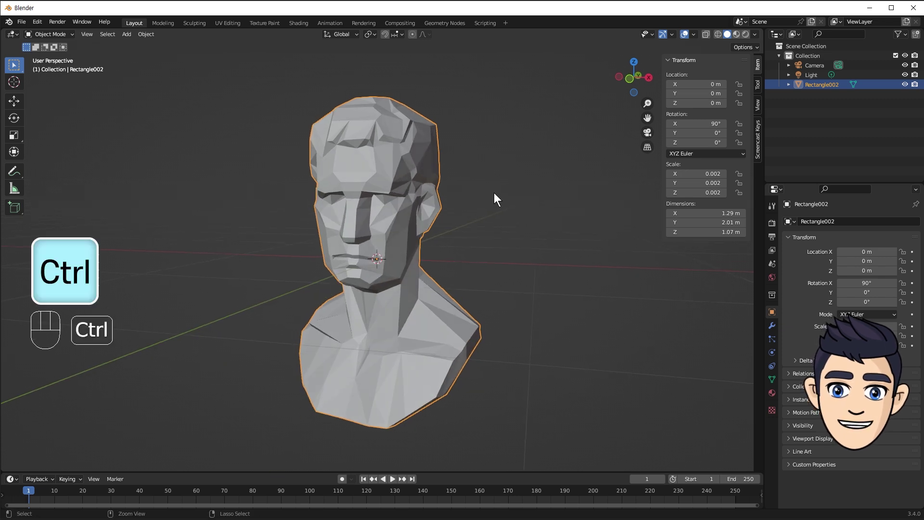
Step: Apply all transforms to the bust and rename it 'agrippa 3d' in the Outliner
key("ctrl+a")
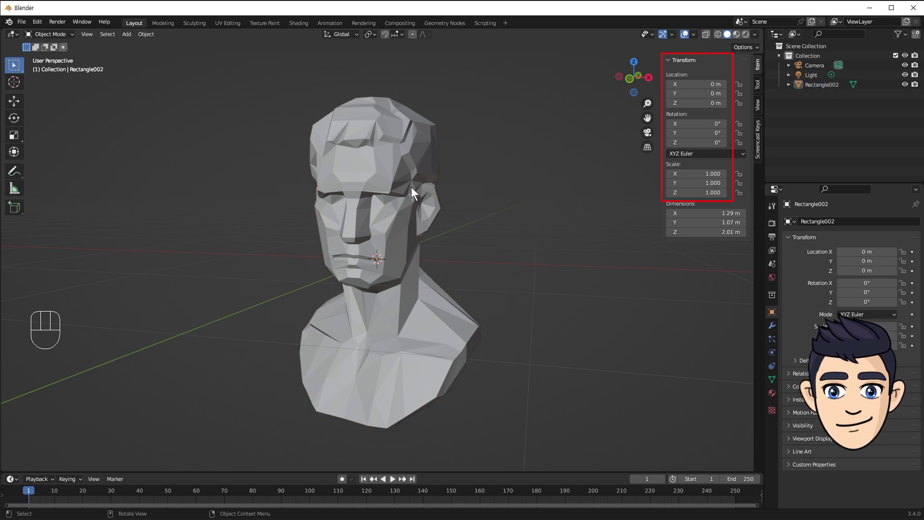
left_click(413, 189)
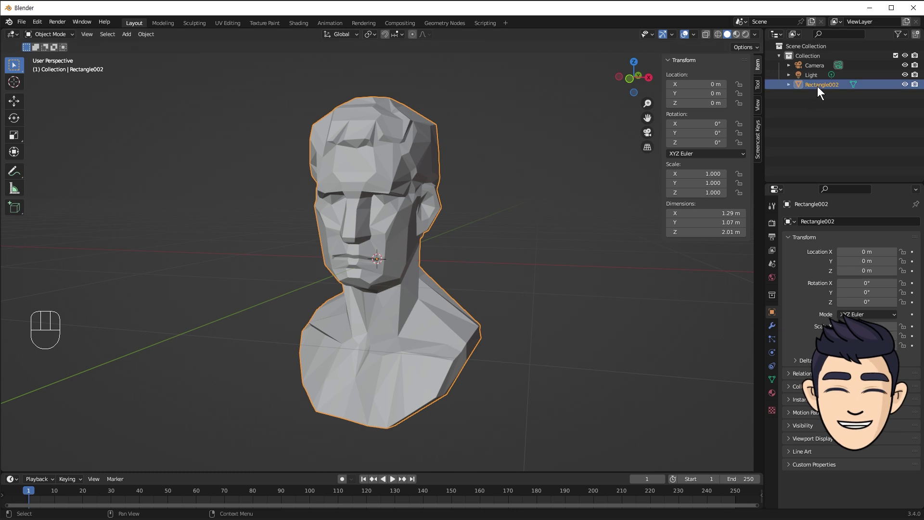
left_click(820, 89)
left_click_drag(820, 89, 819, 91)
key("BackSpace")
Step: Save the scene as agrippa 3d.blend
key("p")
left_click_drag(29, 25, 62, 90)
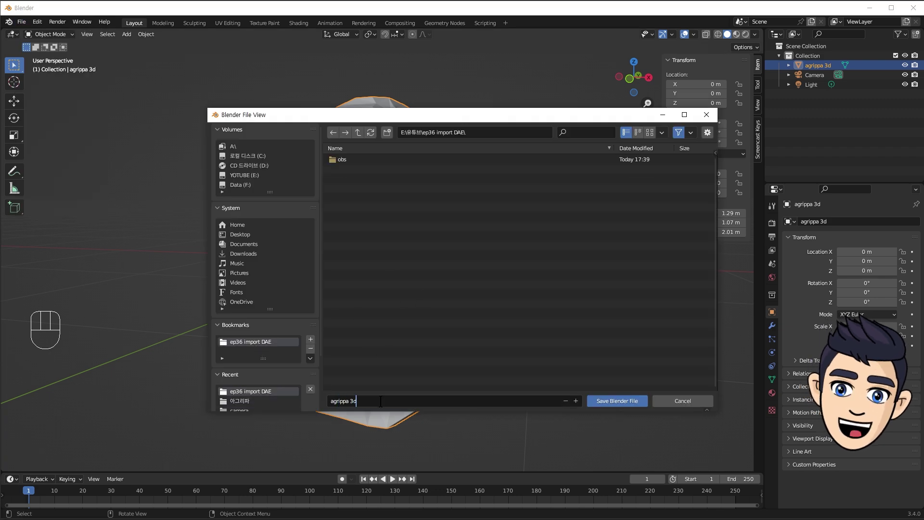